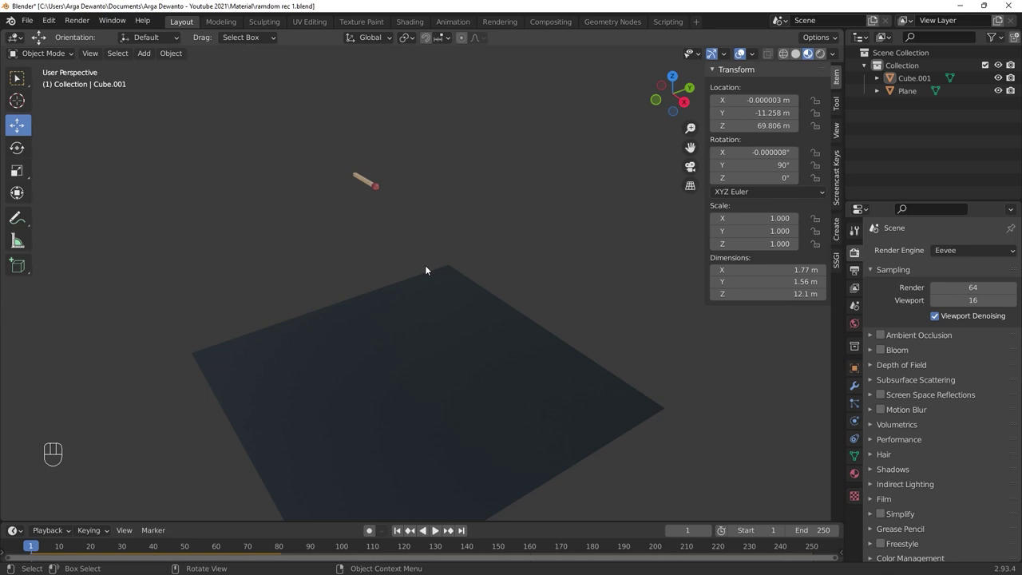
- Preview the falling match, then add an Array modifier to the matchstick
key(space)
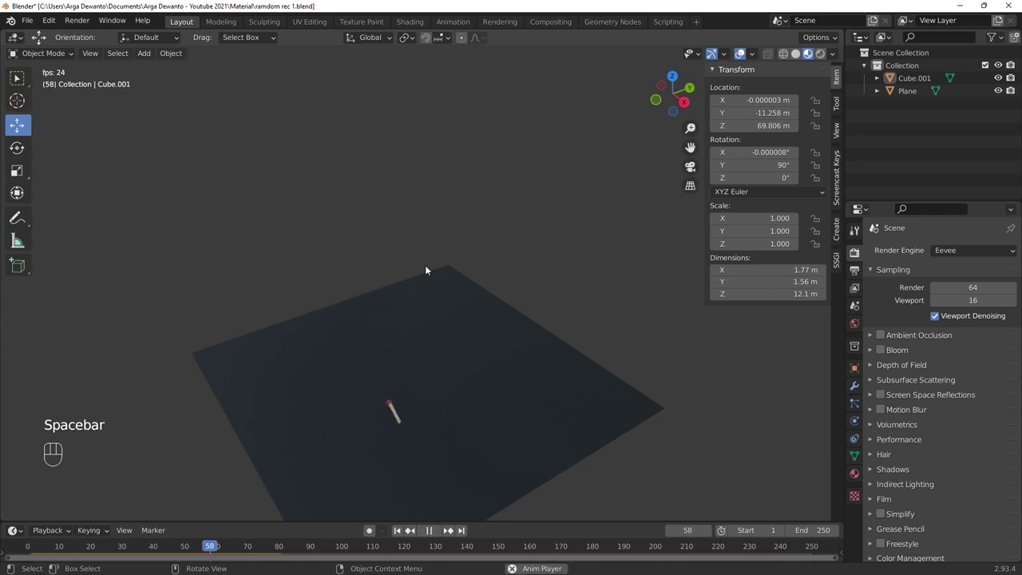
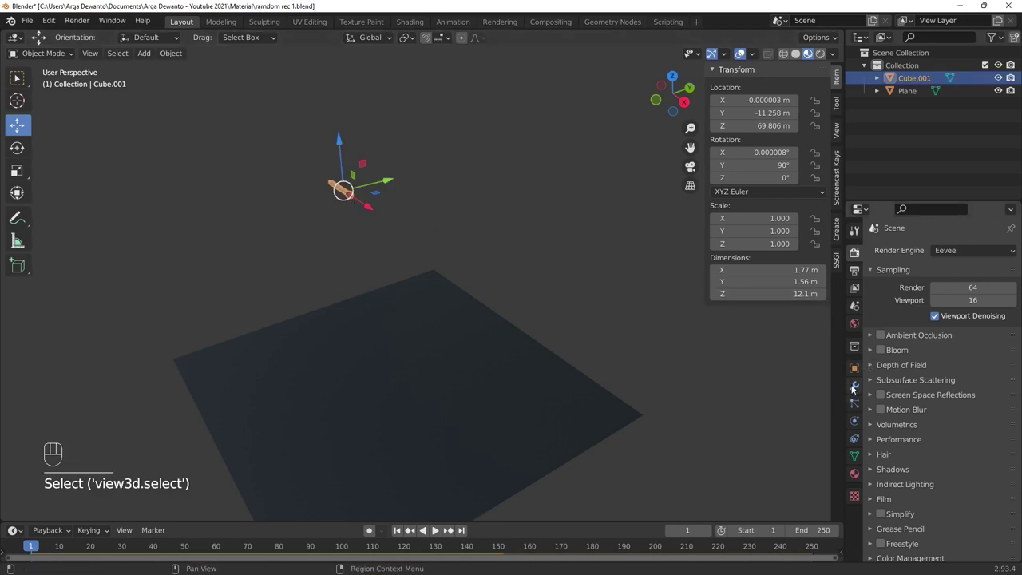
click(853, 388)
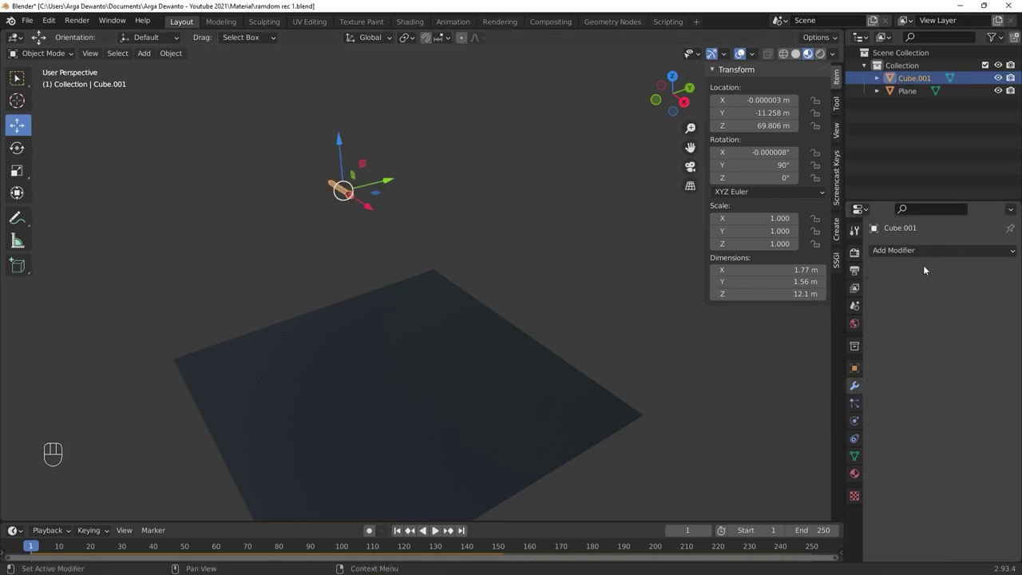
drag(928, 259, 772, 289)
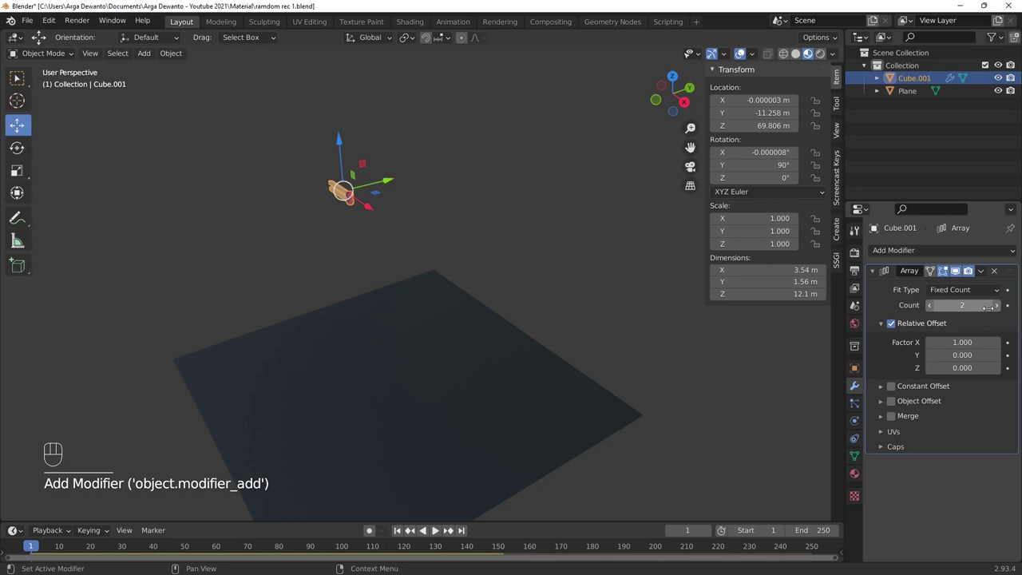
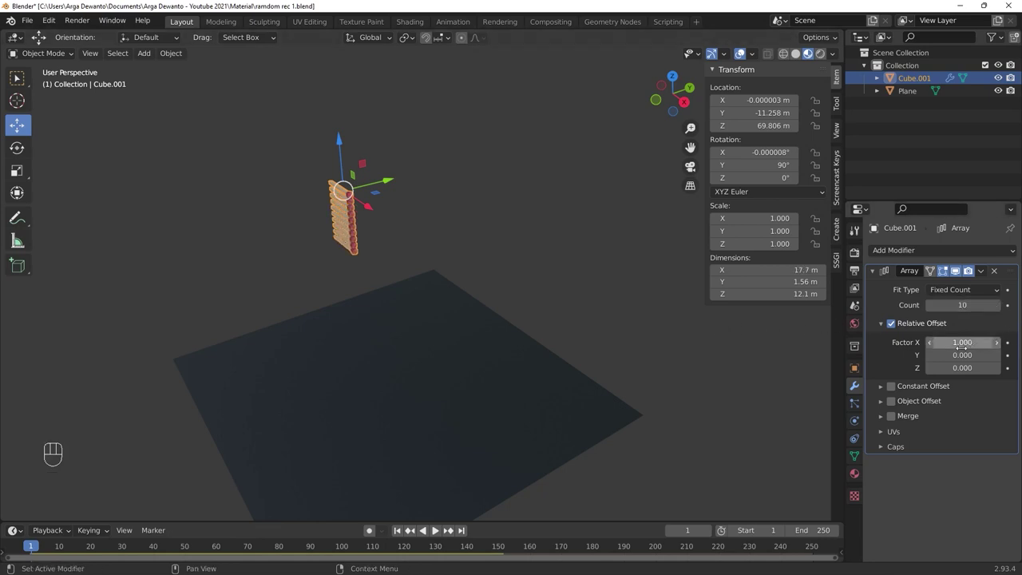
- Set the Array modifier to 10 copies with a Relative Offset Factor X of 3
drag(999, 348, 1002, 348)
click(1002, 348)
click(1002, 348)
click(1003, 348)
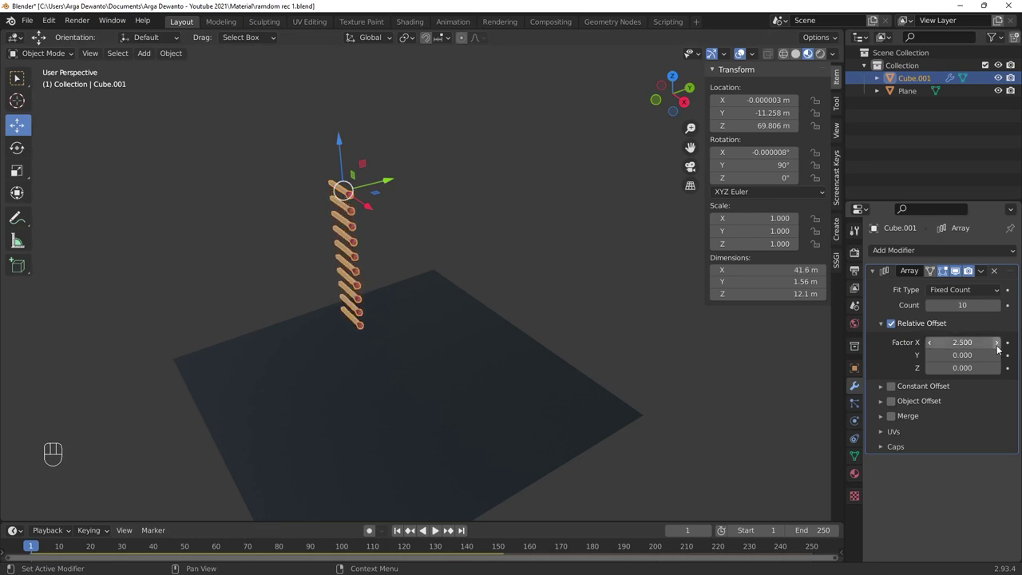
double_click(998, 349)
click(999, 349)
click(998, 349)
middle_click(538, 323)
click(542, 321)
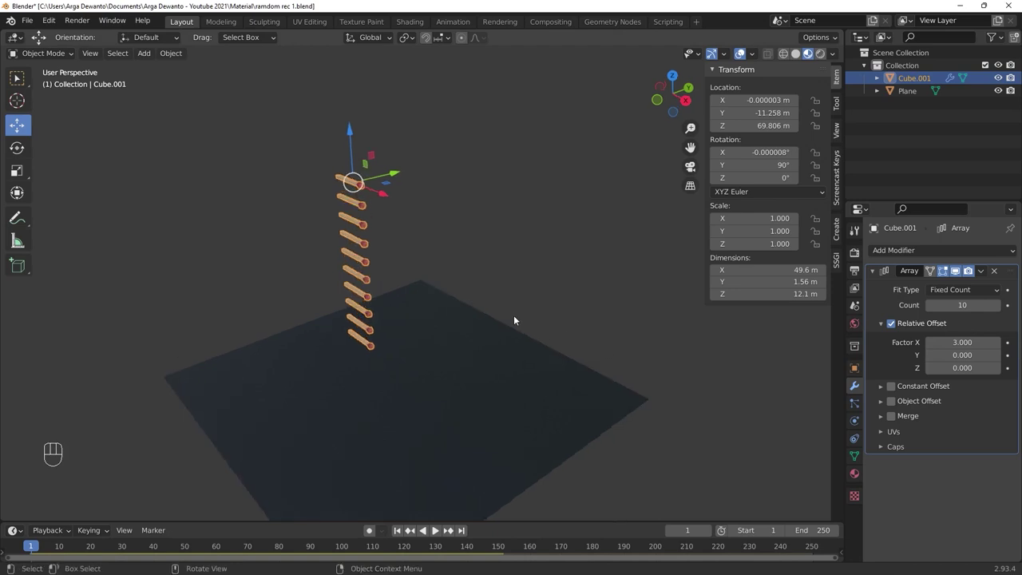
key(alt+a)
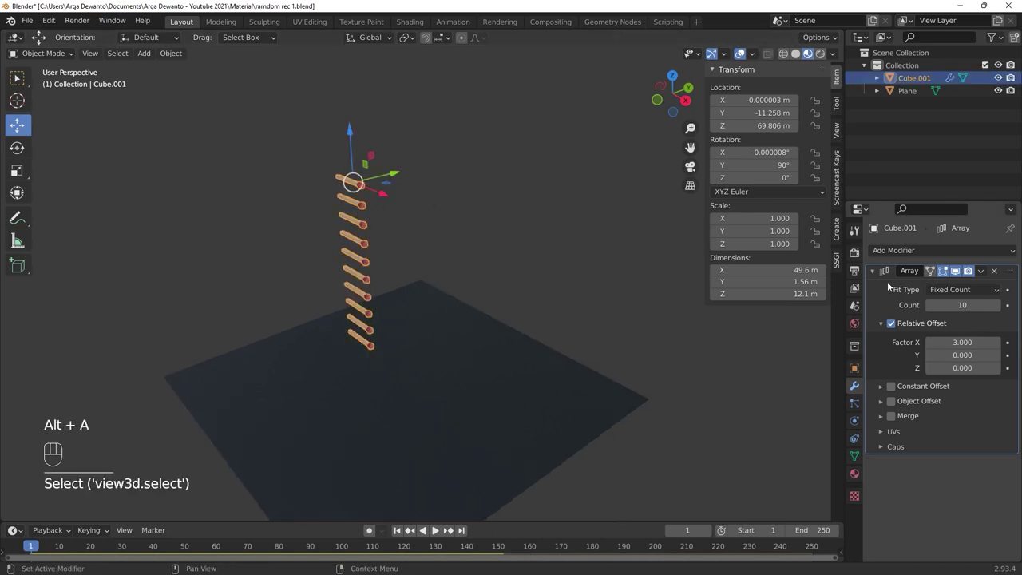
- Add a second Array modifier to extend the row into a grid
drag(920, 254, 770, 282)
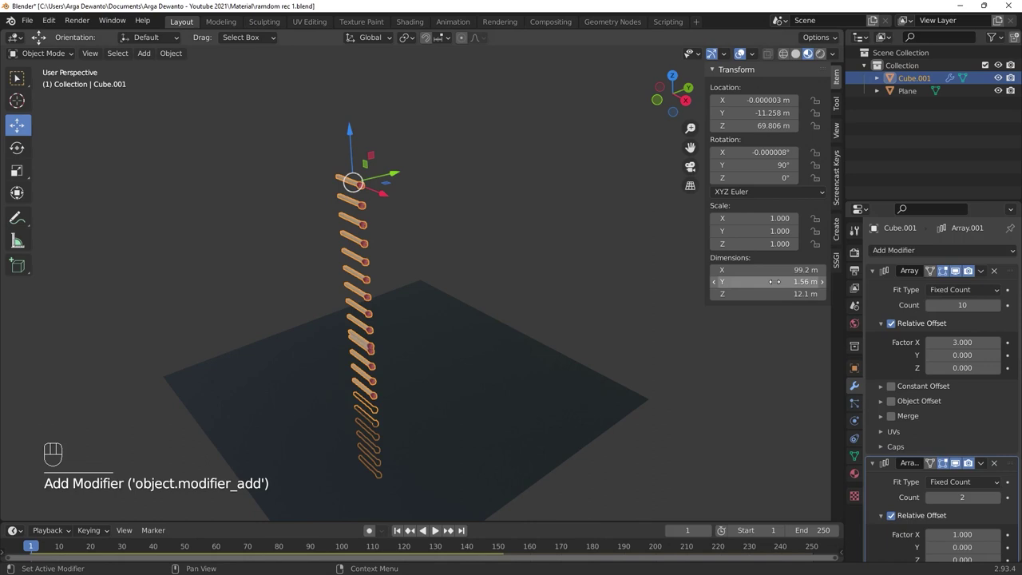
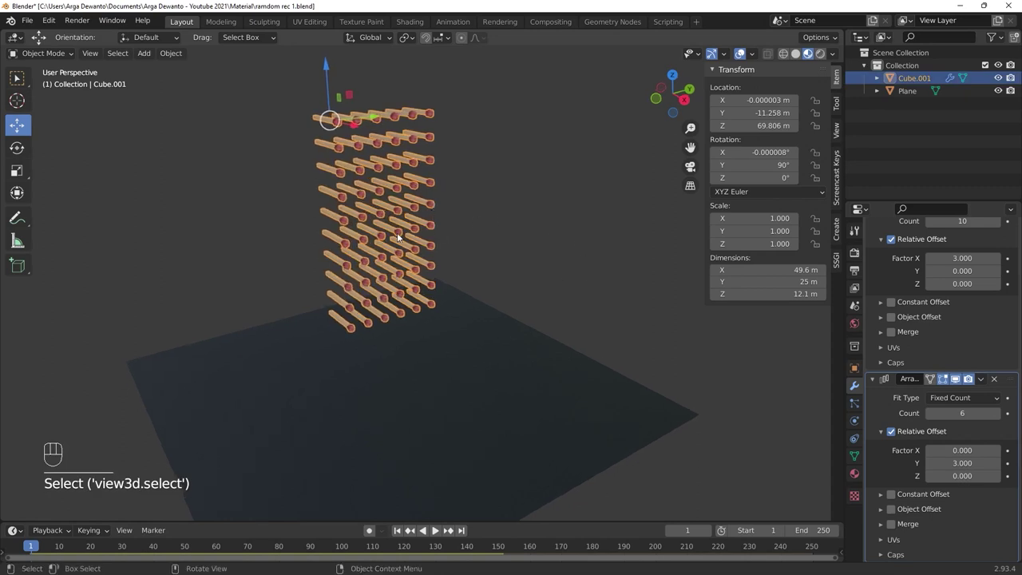
key(space)
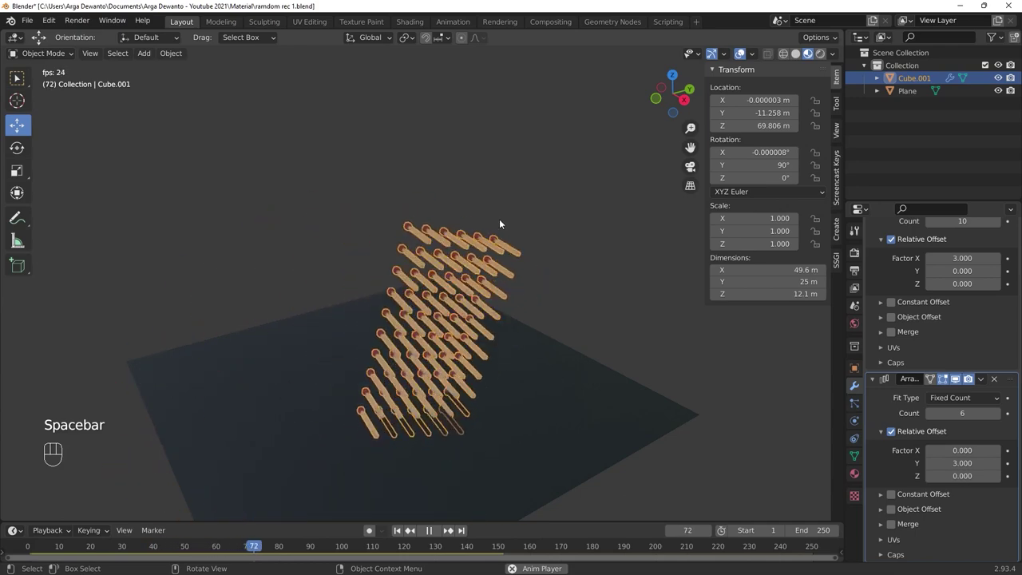
key(space)
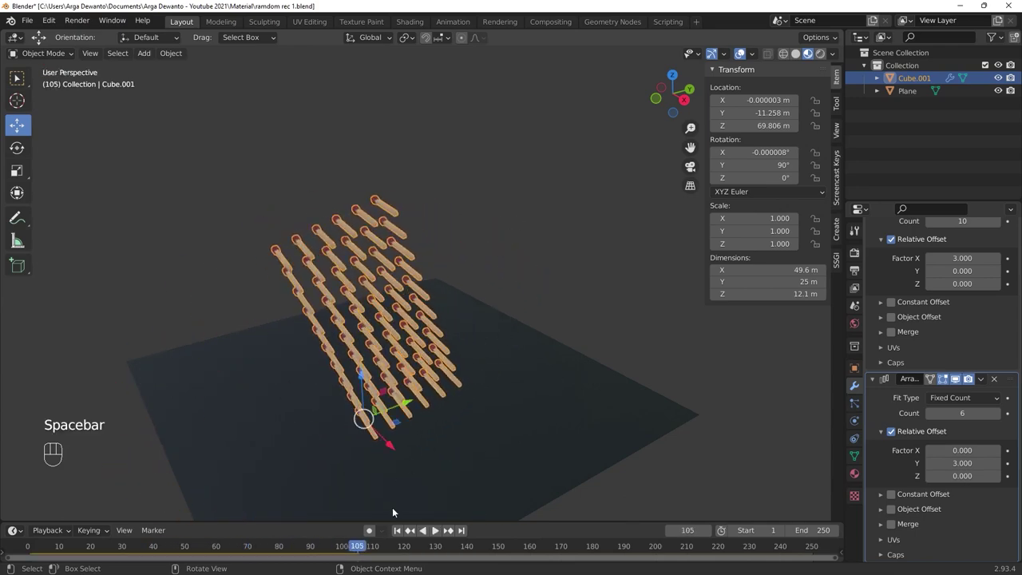
click(396, 532)
key(alt+a)
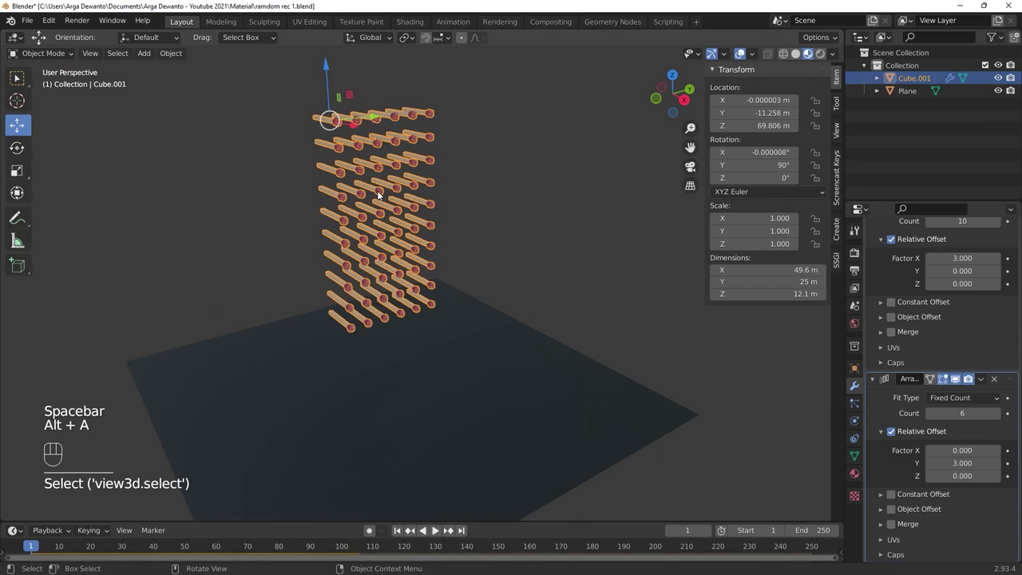
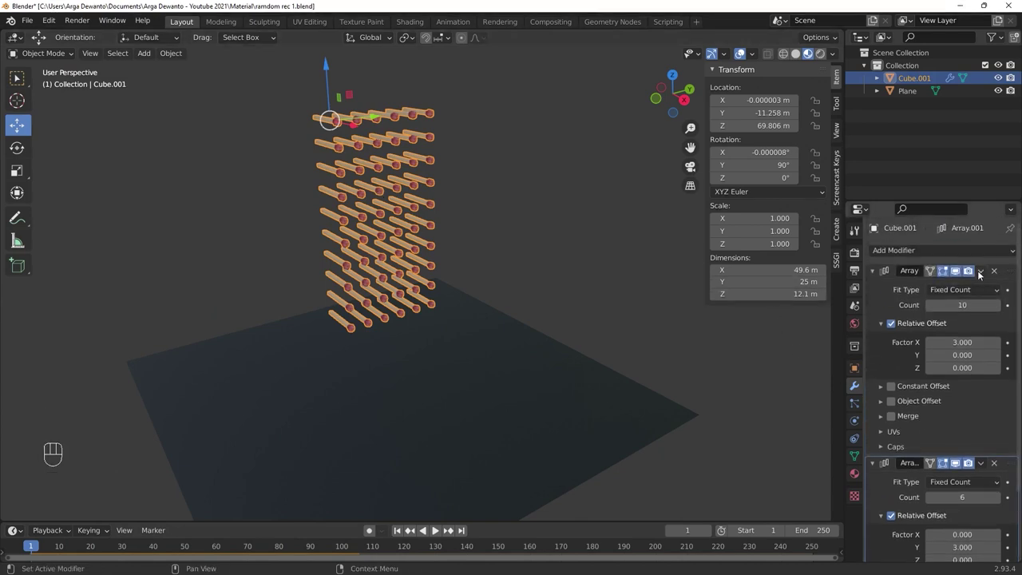
- Apply both Array modifiers so the grid becomes real mesh geometry
drag(981, 274, 949, 287)
drag(986, 276, 906, 295)
key(alt+a)
- Play the animation to test the grid falling, then return to frame 1
key(space)
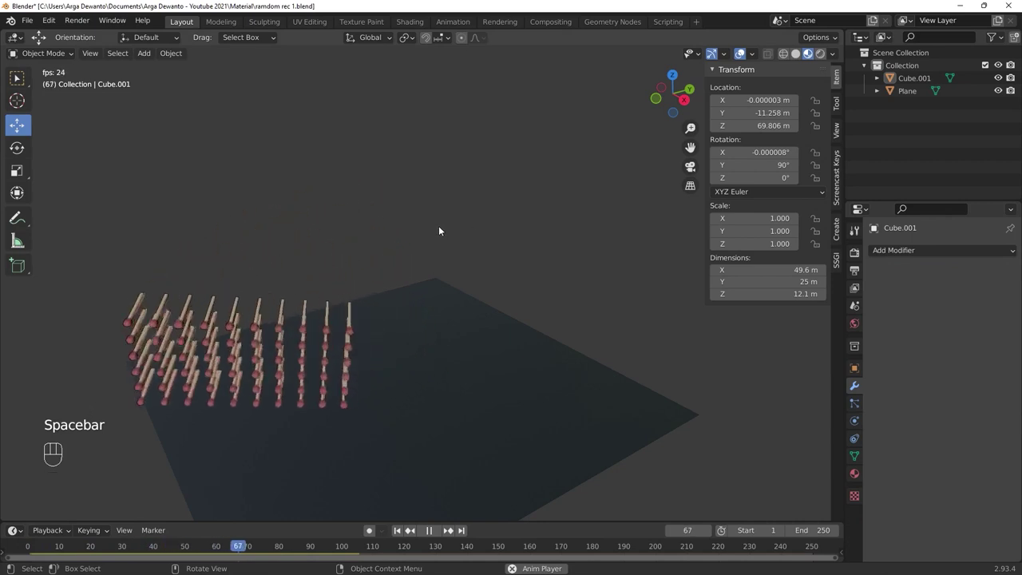
key(space)
click(399, 534)
click(376, 173)
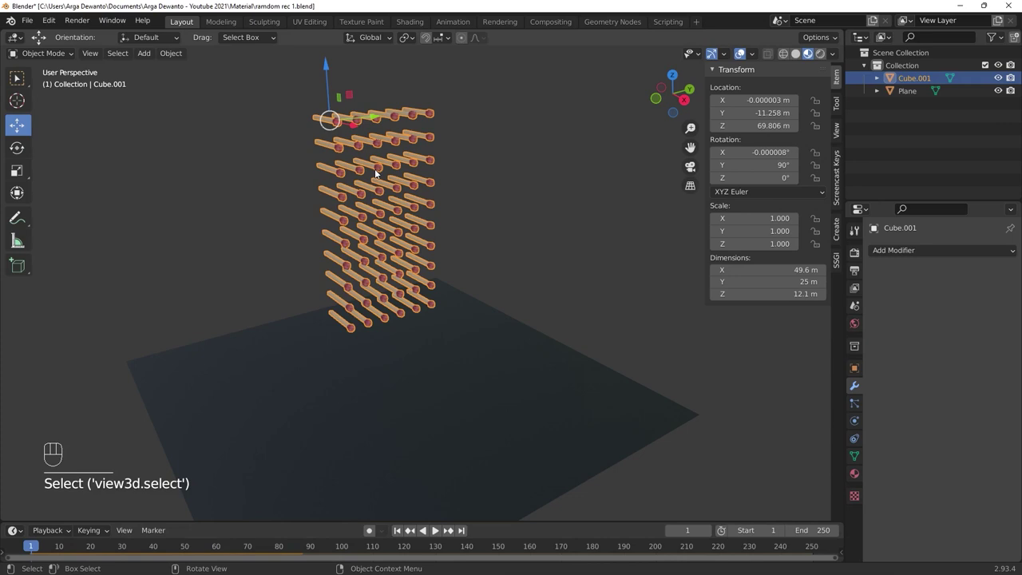
- Separate the whole grid mesh by loose parts into one object per match
key(Tab)
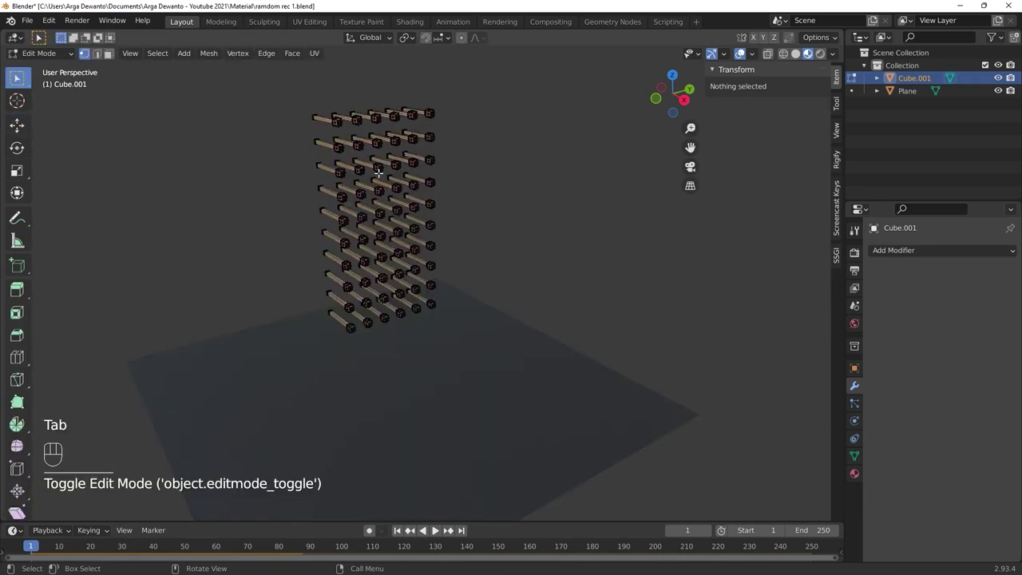
key(a)
key(p)
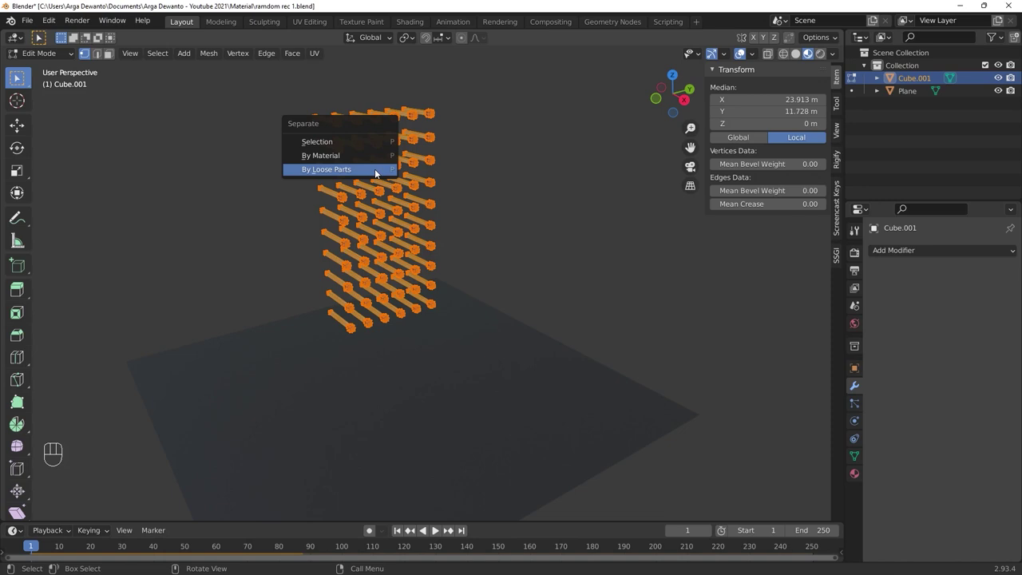
key(Tab)
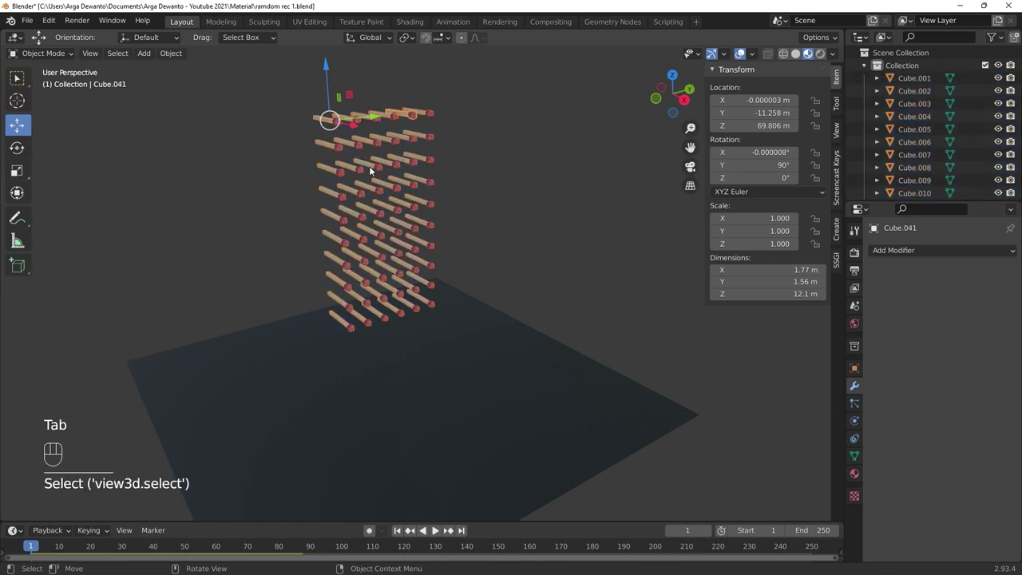
- Select all matches and set each one's origin to its own geometry
click(361, 173)
middle_click(419, 201)
key(alt+a)
key(b)
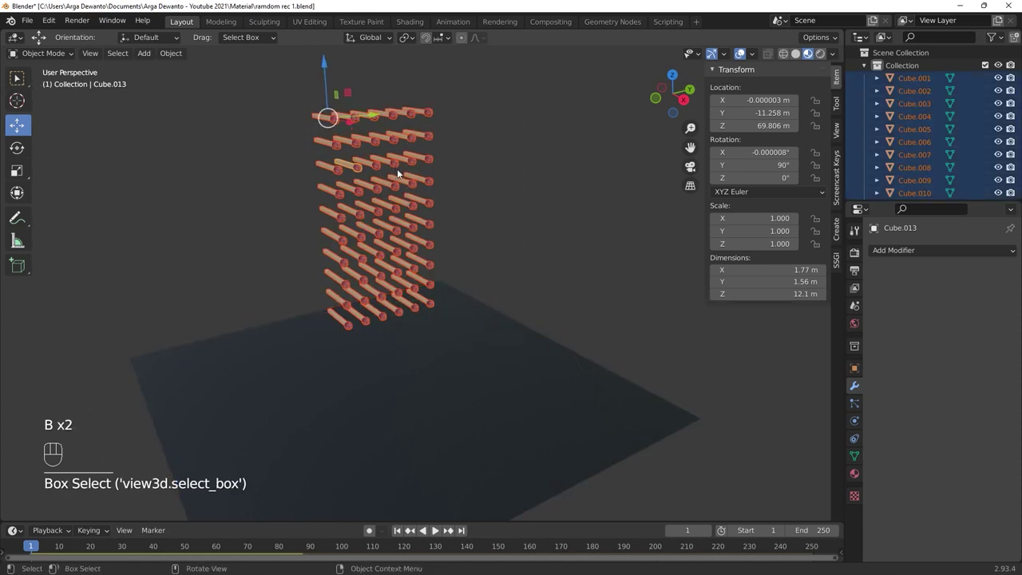
drag(395, 167, 480, 181)
click(399, 165)
click(351, 146)
click(413, 119)
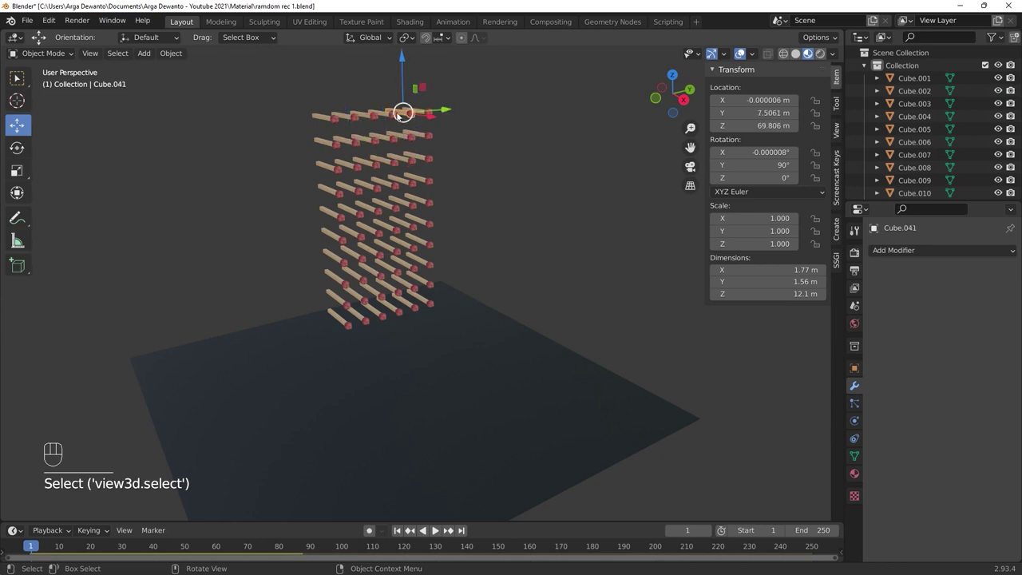
- Check individual match origins, play the fall animation and return to frame 1
click(369, 118)
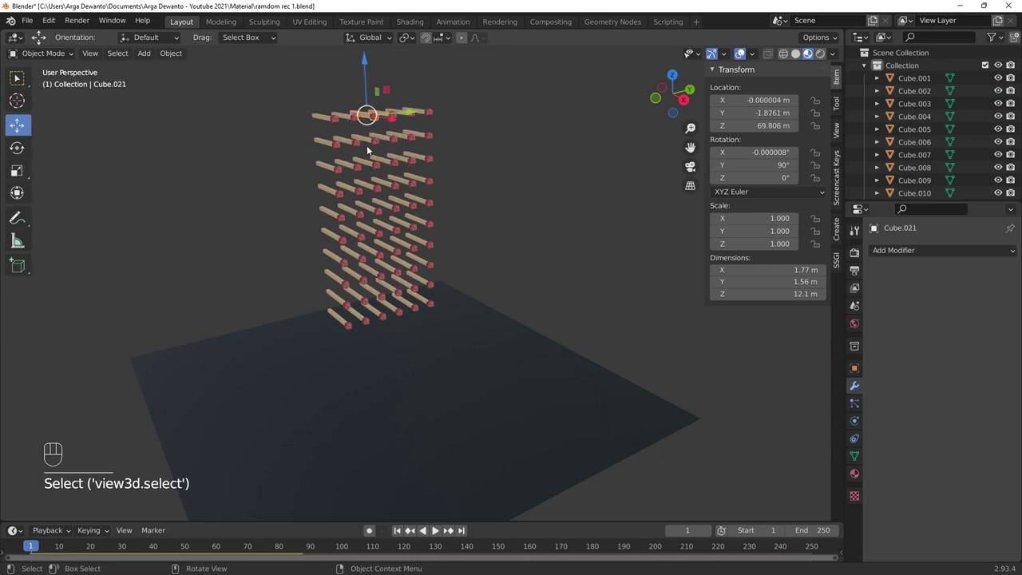
click(337, 220)
key(alt+a)
key(space)
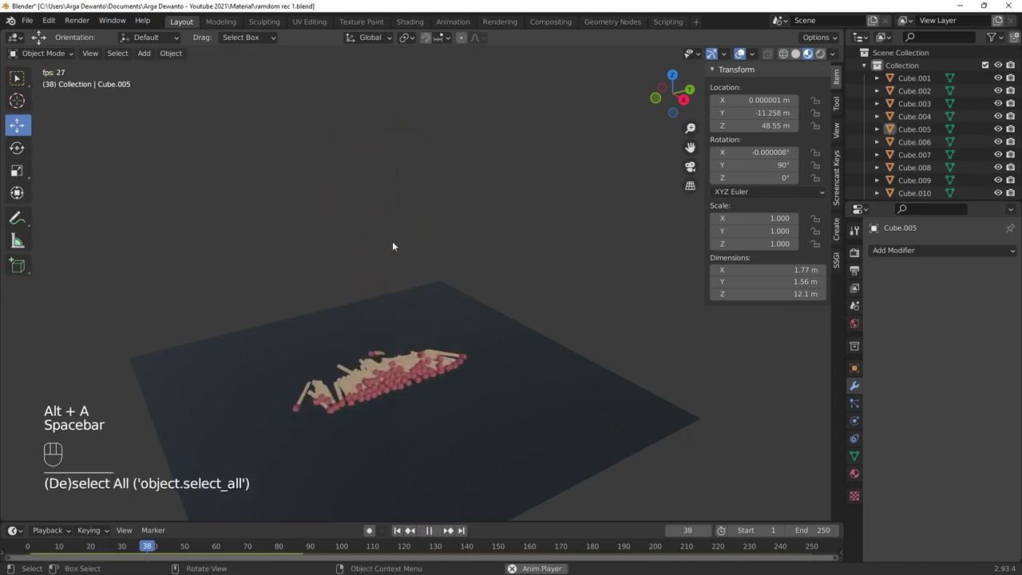
key(space)
click(399, 530)
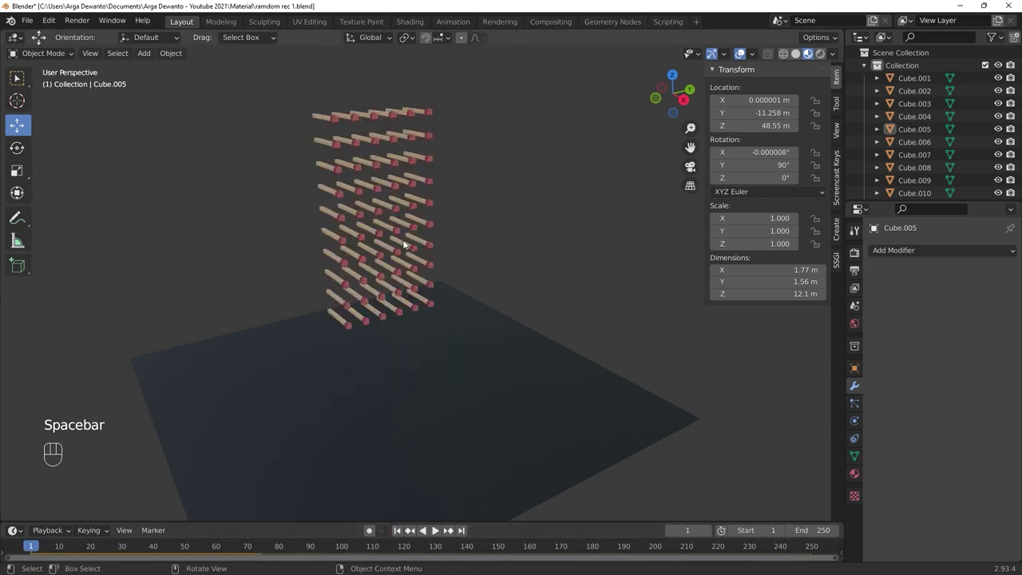
- Box-select every matchstick and run Randomize Transform on them
drag(408, 223, 402, 205)
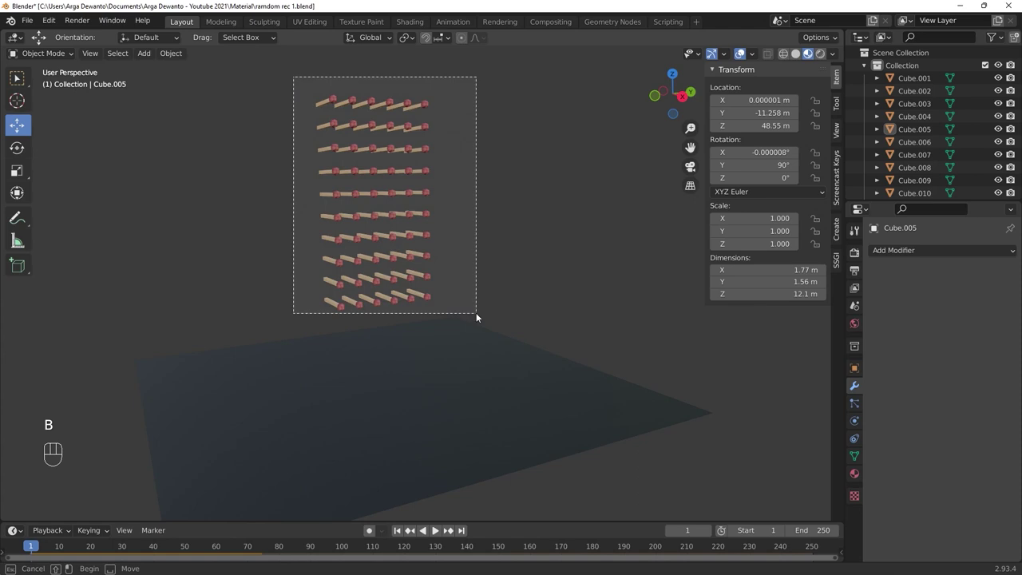
drag(448, 273, 454, 289)
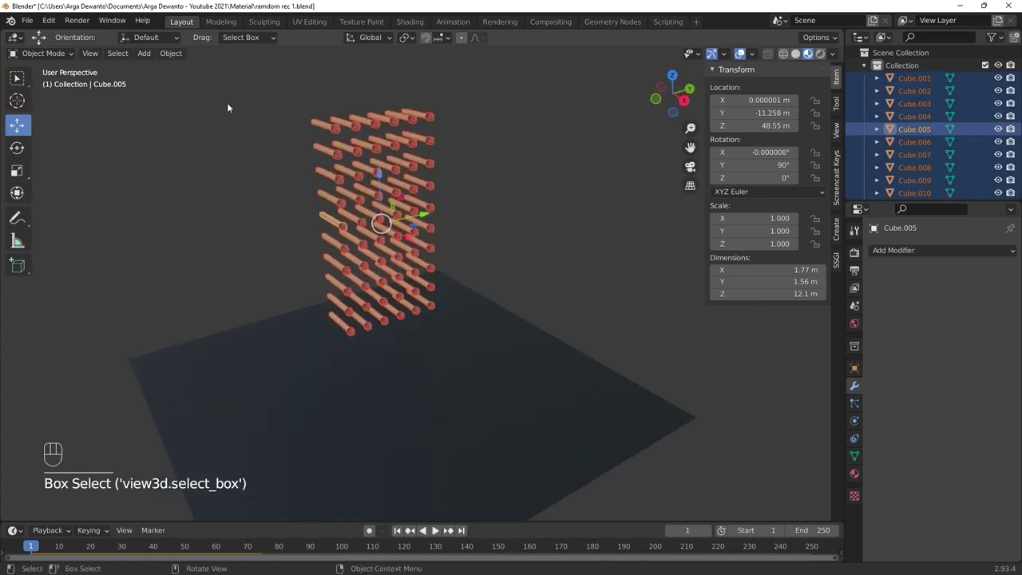
drag(180, 58, 346, 224)
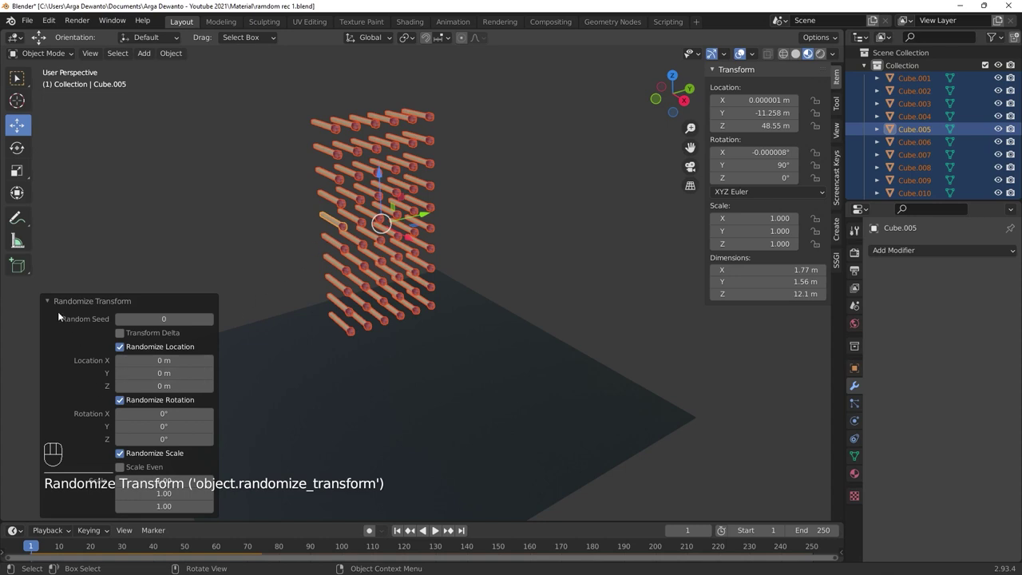
- Raise the random location and rotation amounts, then play the matches tumbling onto the plane
click(52, 306)
click(85, 518)
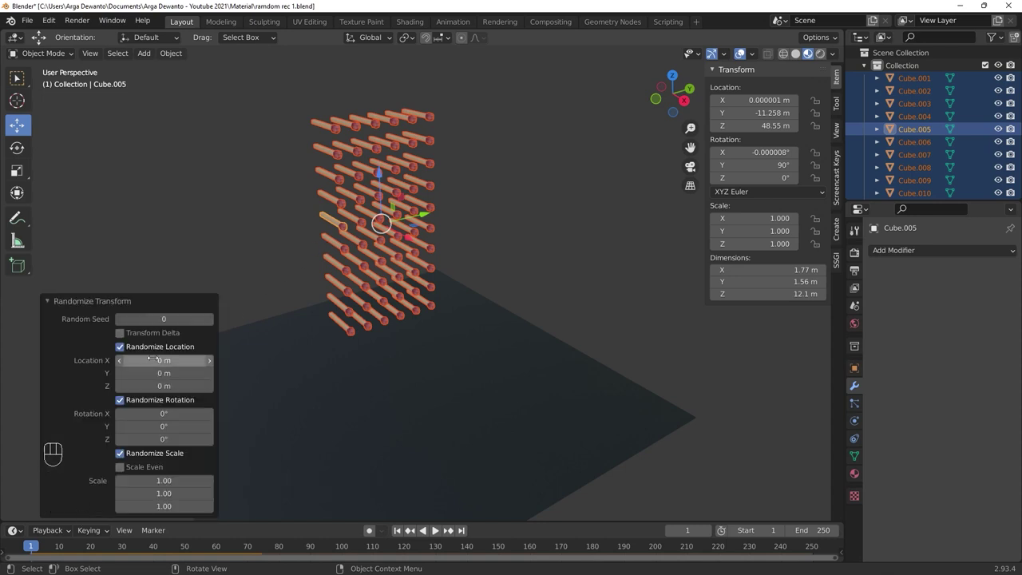
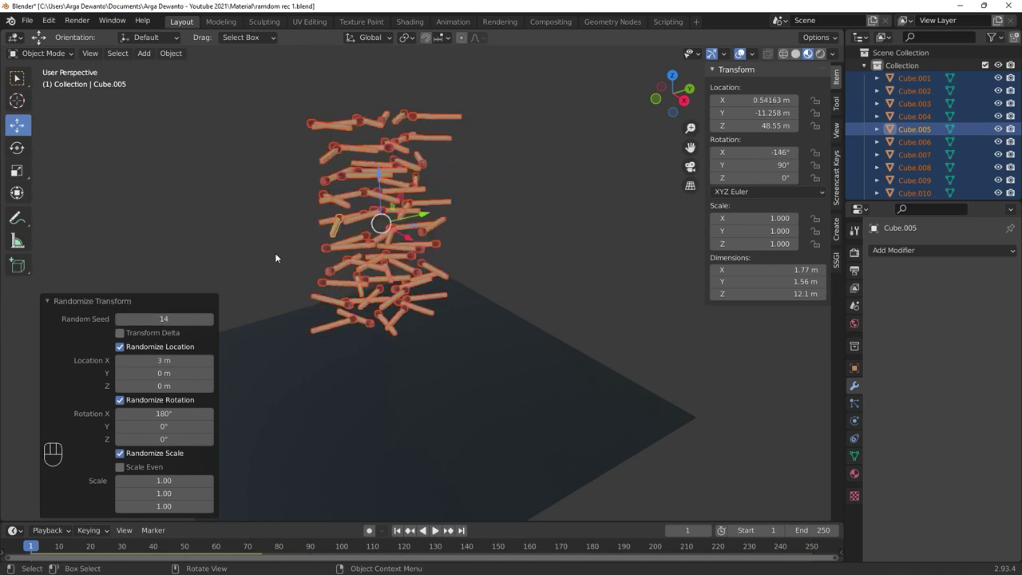
click(282, 256)
key(space)
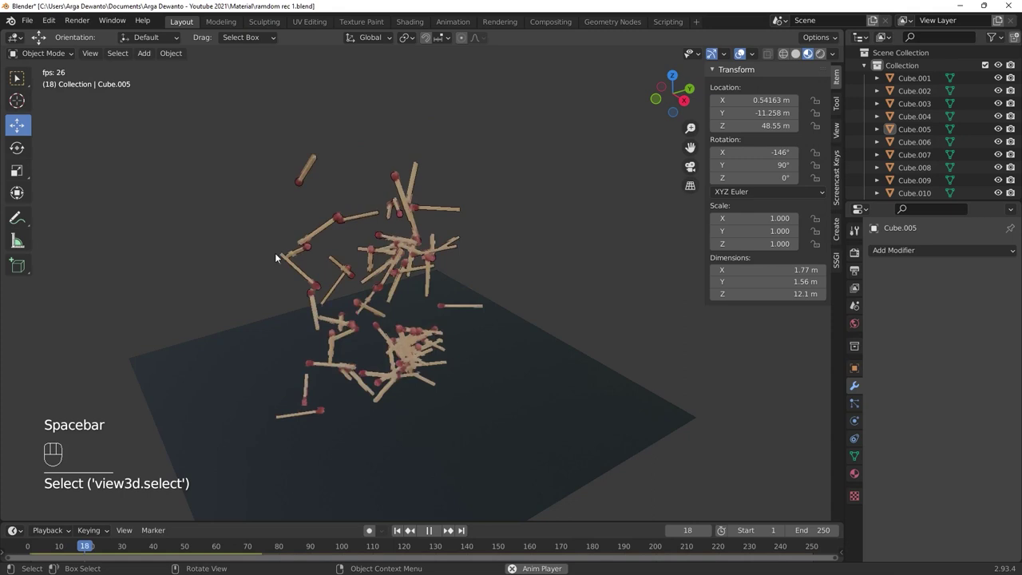